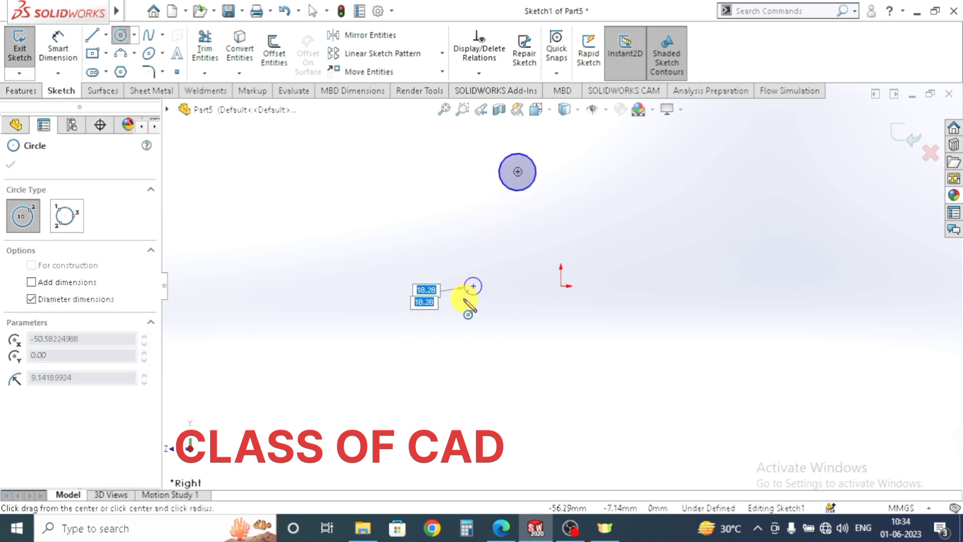
- Dimension the upper circle at diameter 10 and the lower circle at diameter 14
{"action": "key", "text": "Escape"}
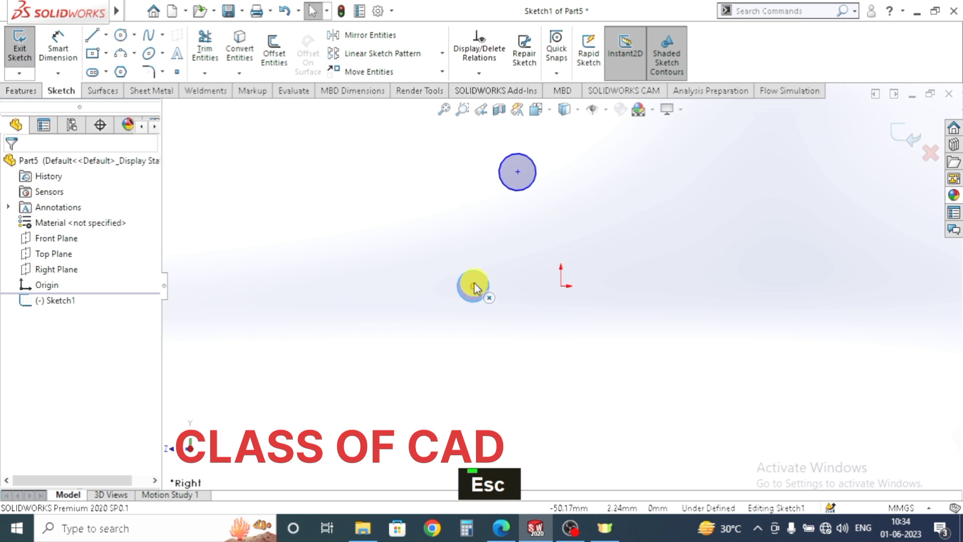
{"action": "left_click", "coordinate": [562, 289]}
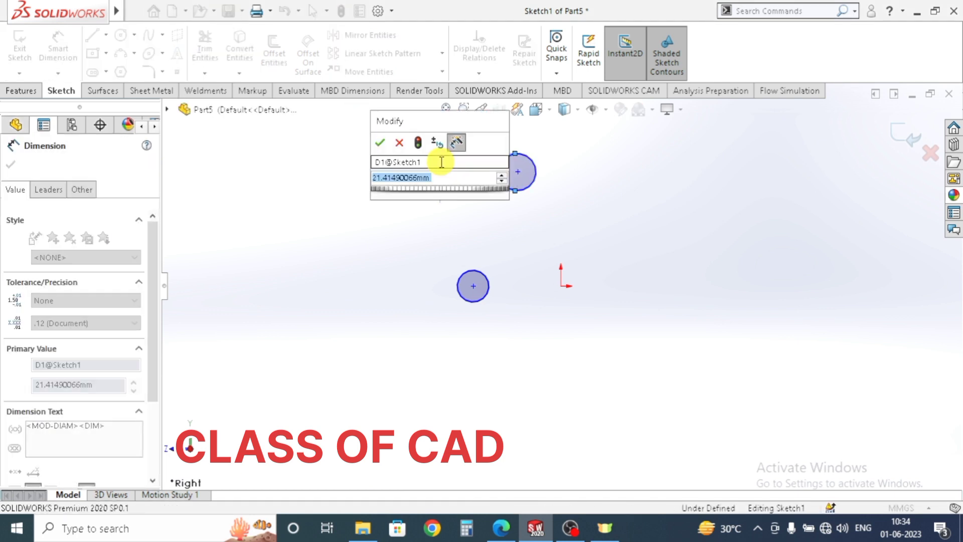
{"action": "type", "text": "10"}
{"action": "key", "text": "Return"}
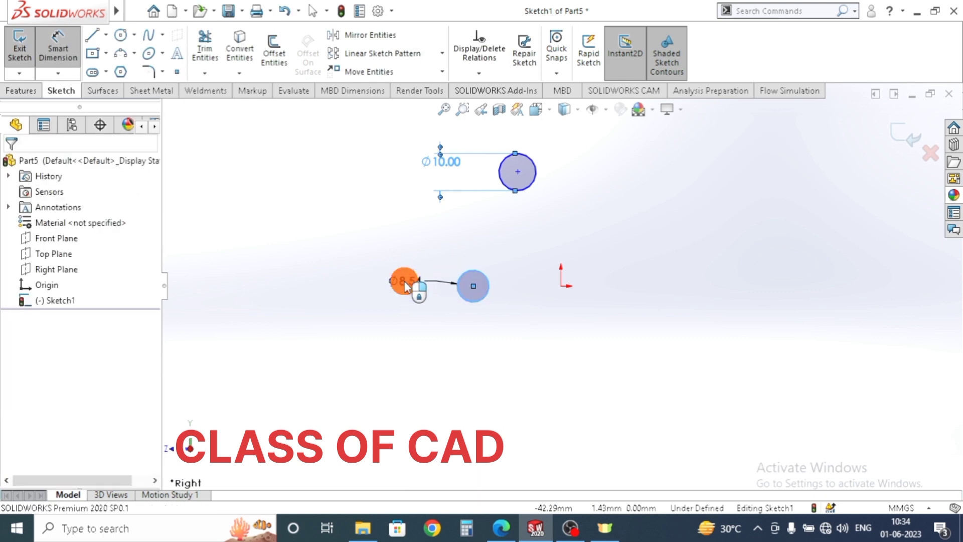
{"action": "type", "text": "14"}
{"action": "key", "text": "Return"}
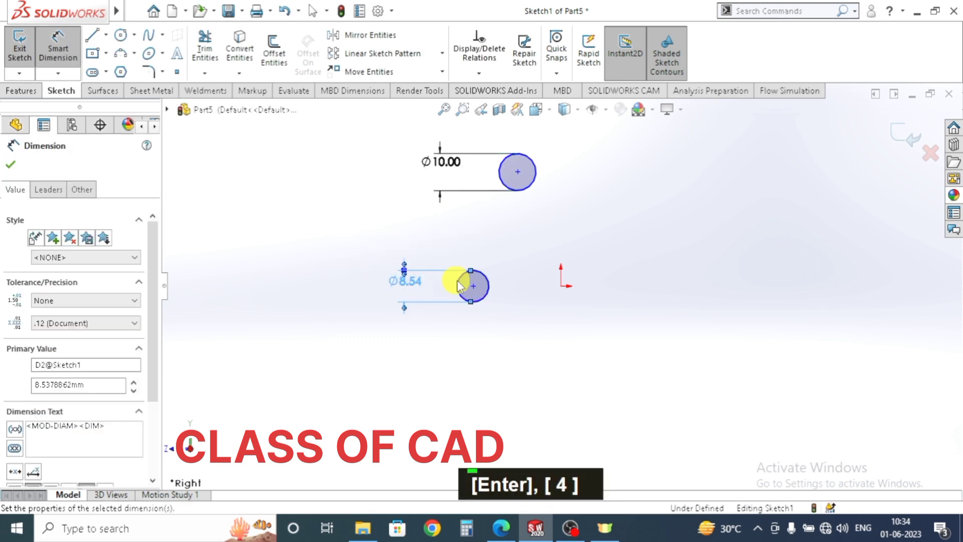
- Join the two circles with a slanted wall line and centreline, trim them to halves, and begin the height dimension
{"action": "key", "text": "Escape"}
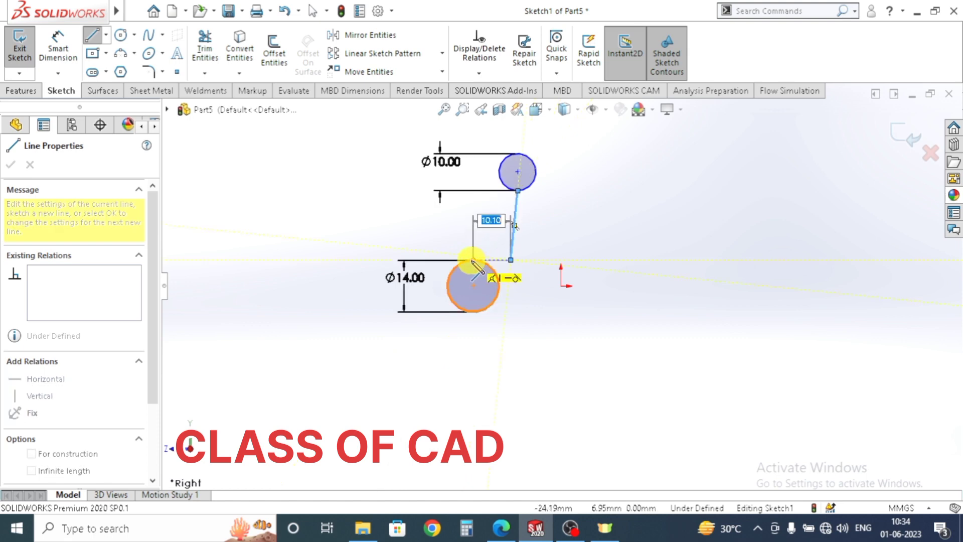
{"action": "key", "text": "Escape"}
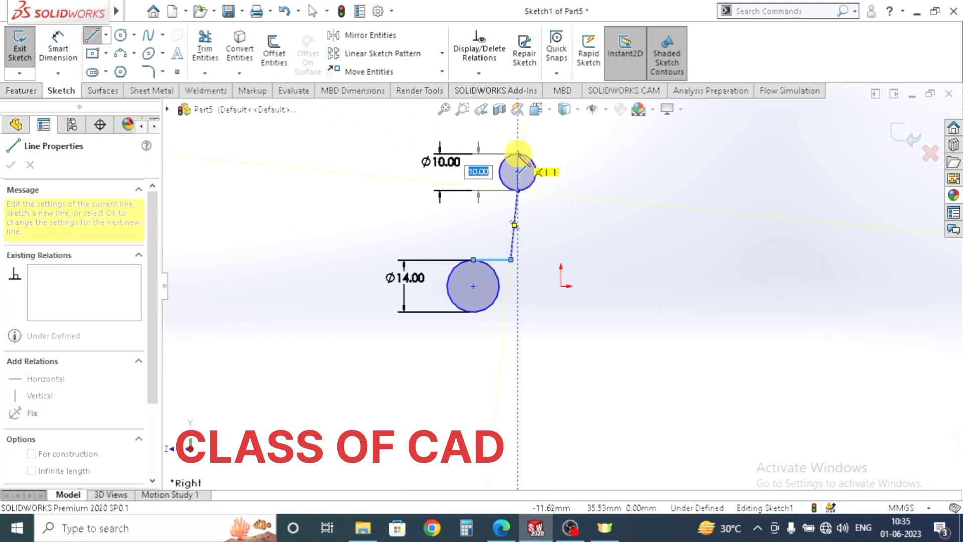
{"action": "key", "text": "Escape"}
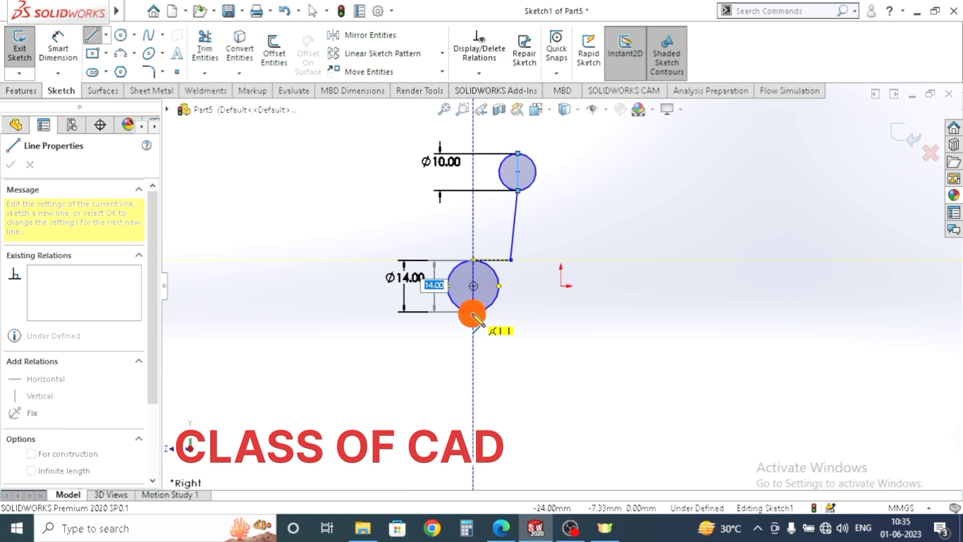
{"action": "key", "text": "Escape"}
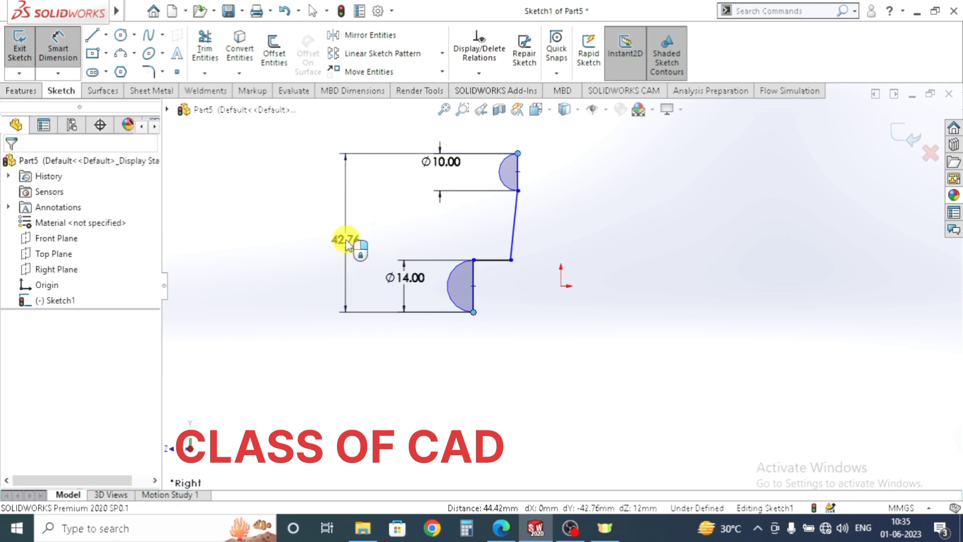
- Set the profile height to 100
{"action": "type", "text": "100"}
{"action": "key", "text": "Return"}
{"action": "scroll", "scroll_direction": "up", "scroll_amount": 3}
{"action": "middle_click", "coordinate": [520, 240]}
{"action": "scroll", "scroll_direction": "down", "scroll_amount": 3}
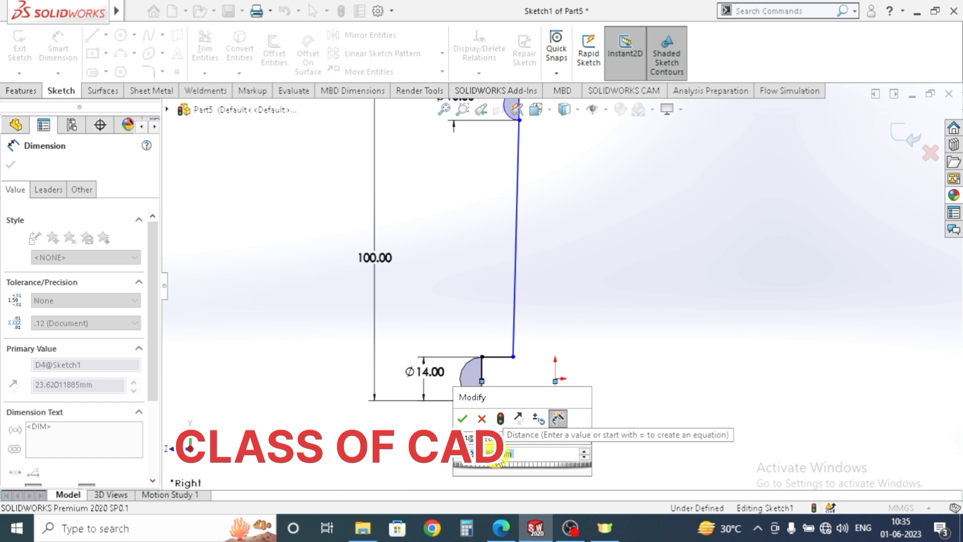
- Set the rim offsets from the centreline to 85/2 (42.50) bottom and 50/2 (25.00) top
{"action": "type", "text": "85"}
{"action": "type", "text": "/2"}
{"action": "key", "text": "Return"}
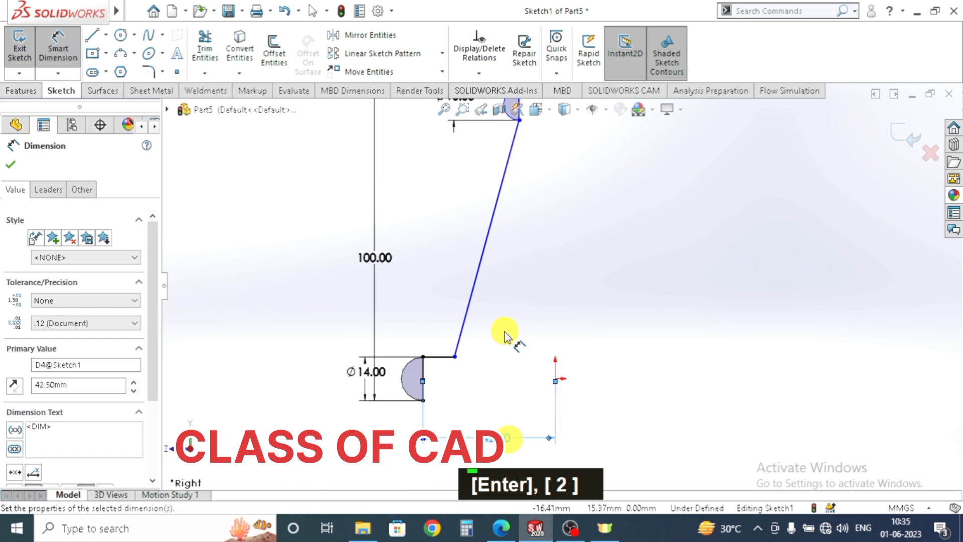
{"action": "scroll", "scroll_direction": "up", "scroll_amount": 3}
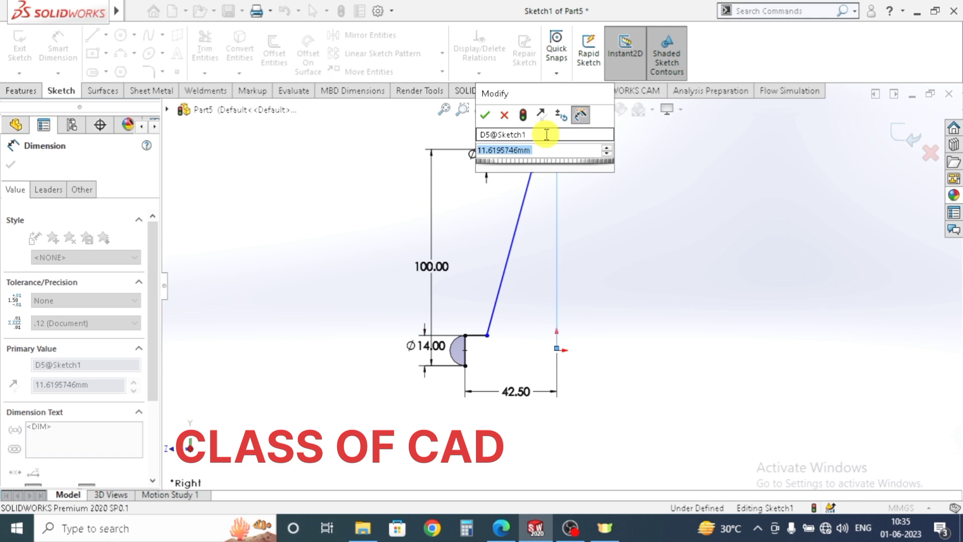
{"action": "type", "text": "50/2"}
{"action": "key", "text": "Return"}
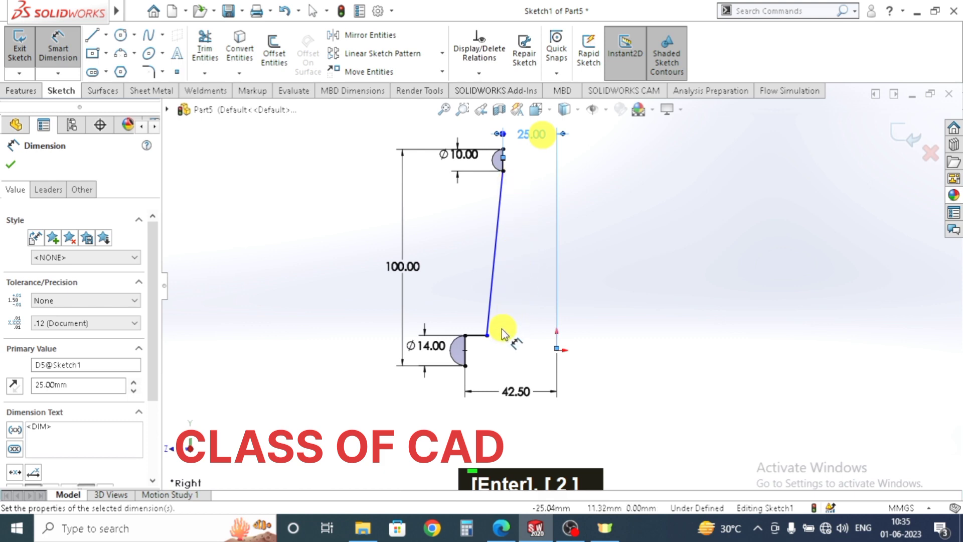
- Draw the base line at the bottom rim and dimension it 70/2 (35) from the centreline
{"action": "scroll", "scroll_direction": "down", "scroll_amount": 3}
{"action": "middle_click", "coordinate": [554, 277]}
{"action": "scroll", "scroll_direction": "up", "scroll_amount": 3}
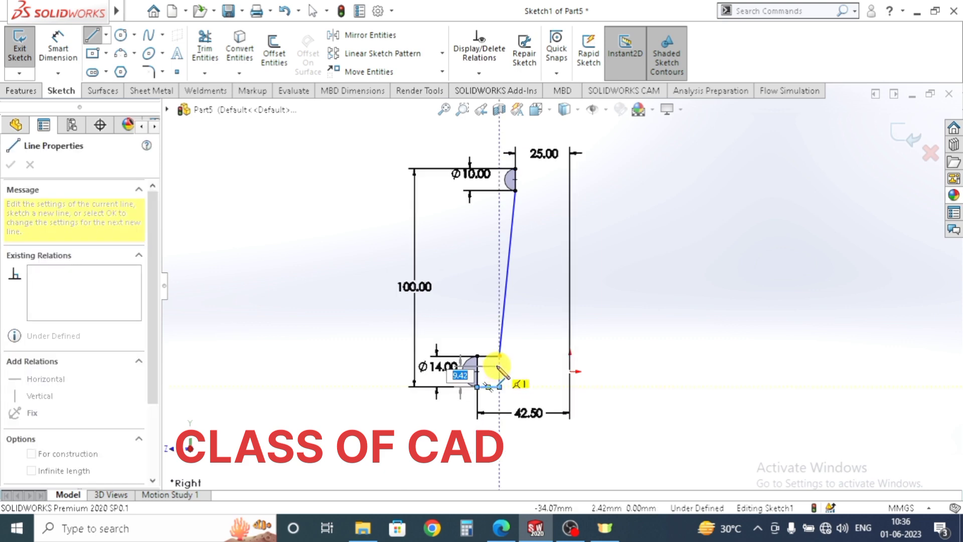
{"action": "key", "text": "Escape"}
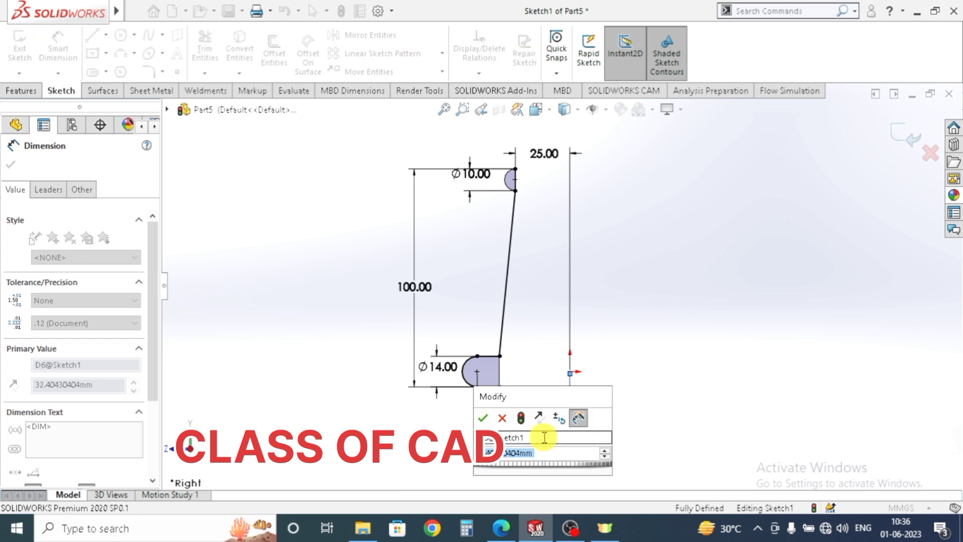
{"action": "type", "text": "70/2"}
{"action": "key", "text": "Return"}
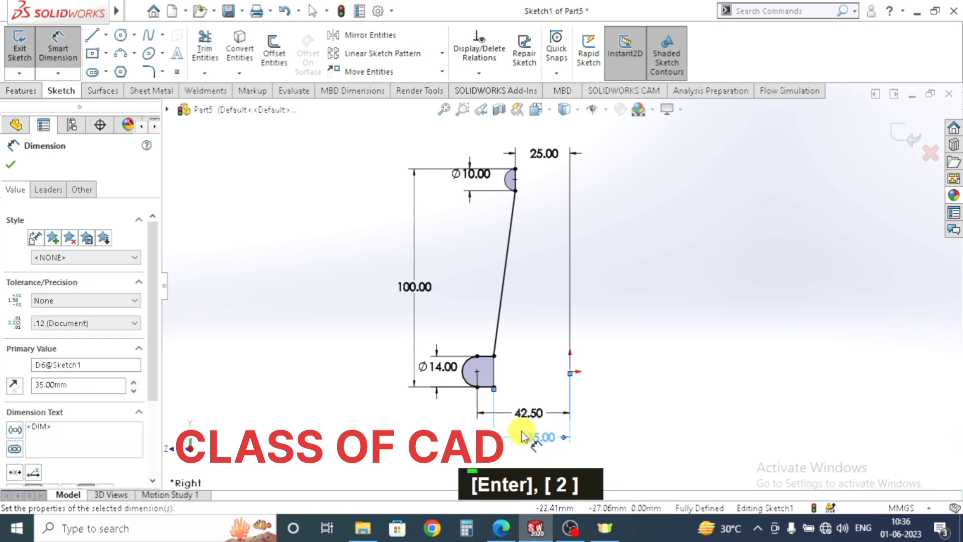
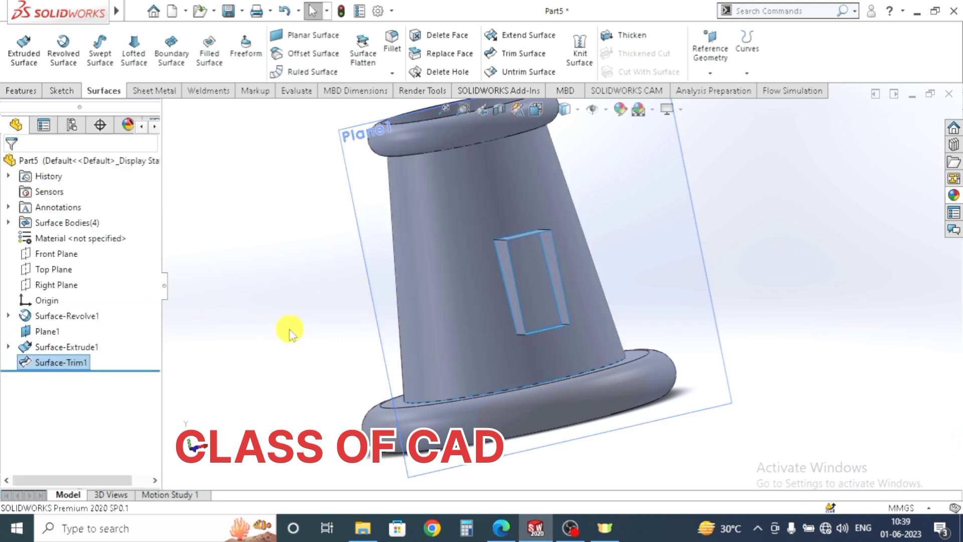
- Fill the rectangular side opening with a surface patch bounded by its four edges
{"action": "middle_click", "coordinate": [516, 352]}
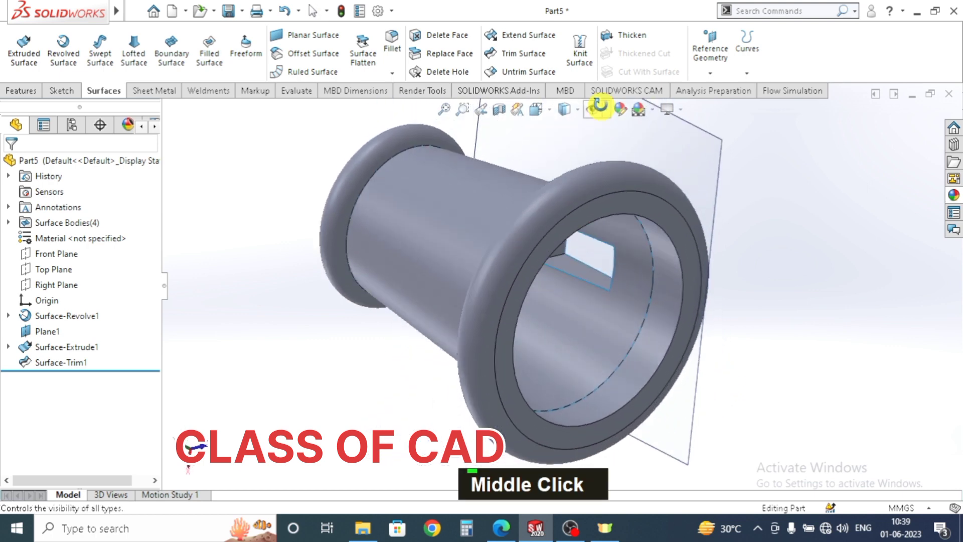
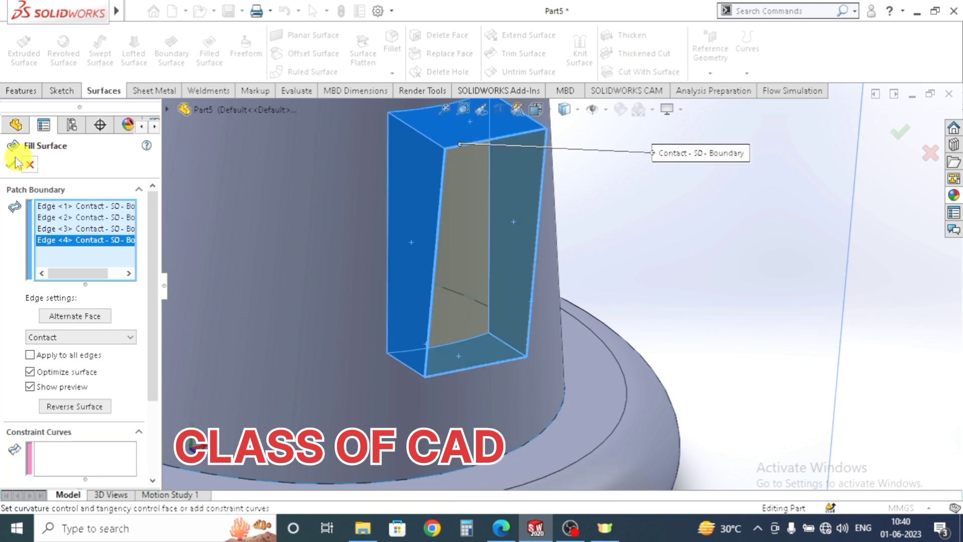
{"action": "scroll", "scroll_direction": "up", "scroll_amount": 3}
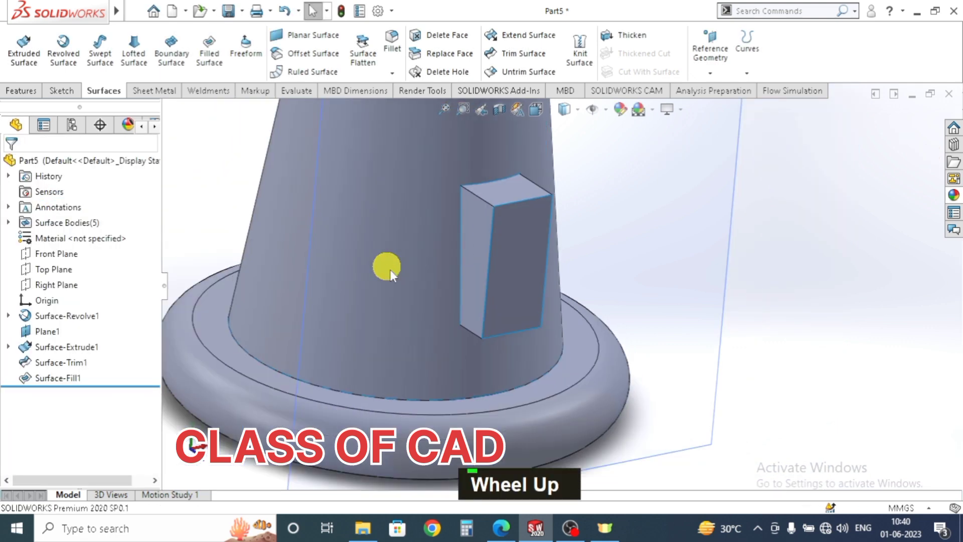
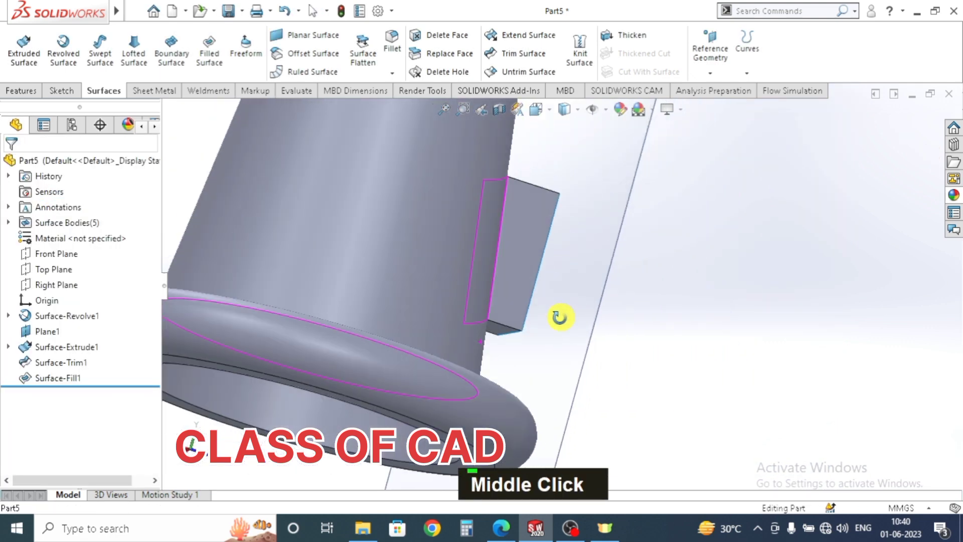
{"action": "scroll", "scroll_direction": "up", "scroll_amount": 3}
- Select the Front Plane as the base for new reference geometry
{"action": "middle_click", "coordinate": [616, 360]}
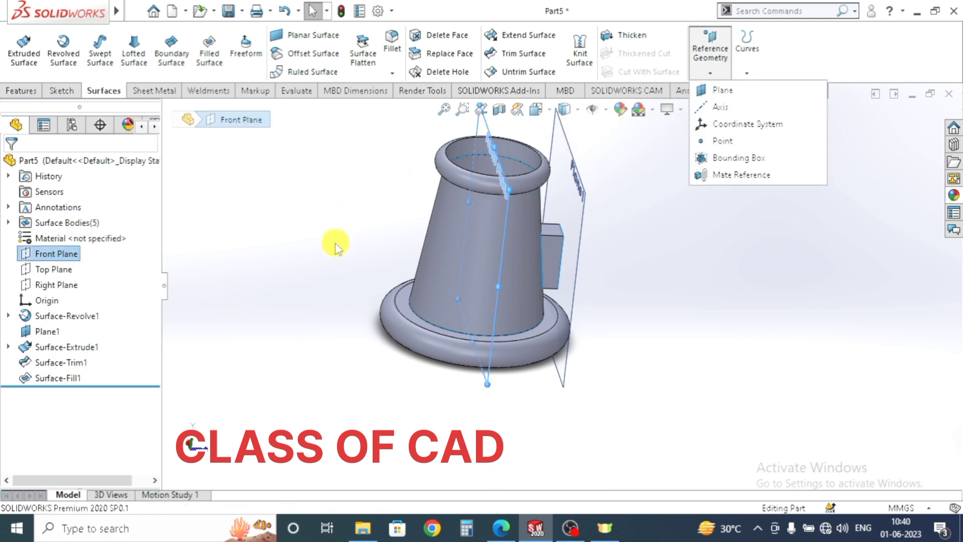
{"action": "middle_click", "coordinate": [520, 295]}
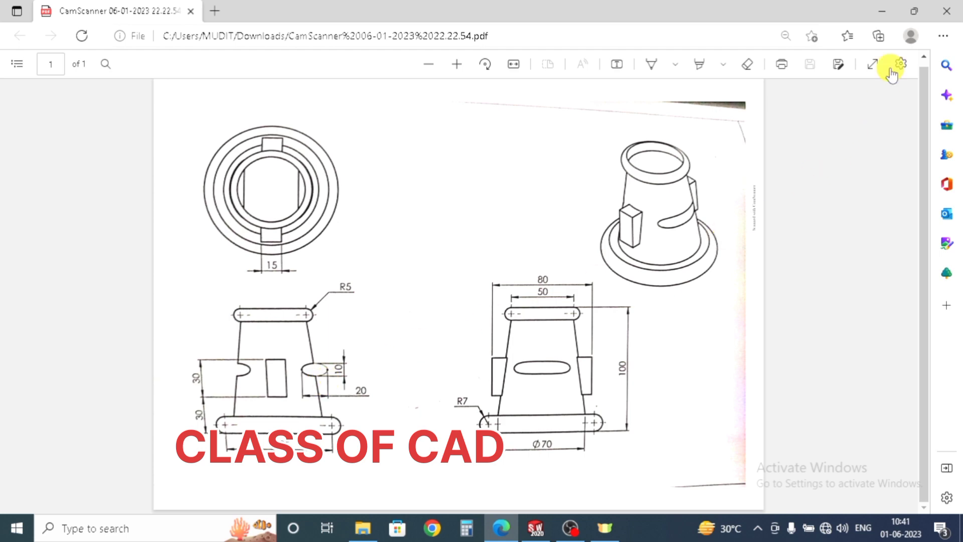
- View the sketch normal and make the ellipse's side points horizontal
{"action": "key", "text": "Escape"}
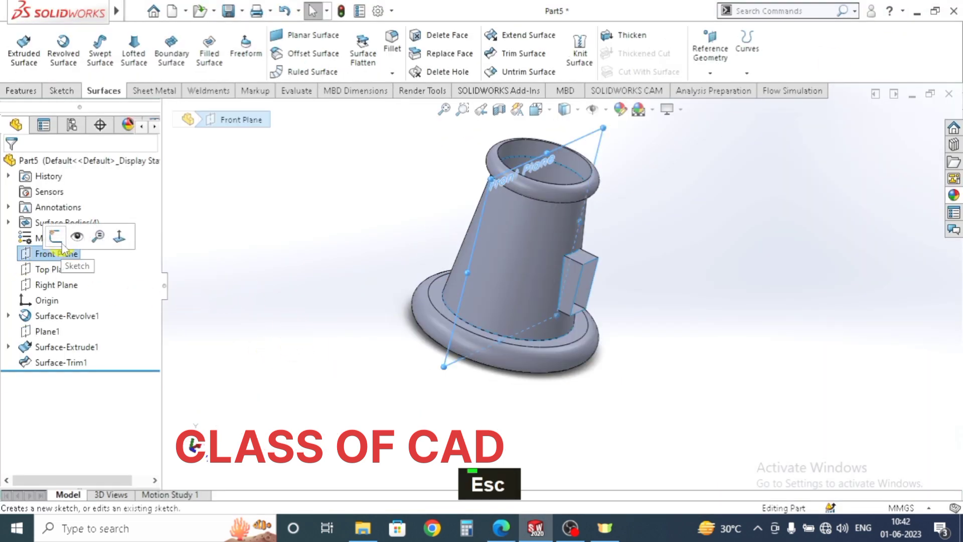
{"action": "key", "text": "ctrl+8"}
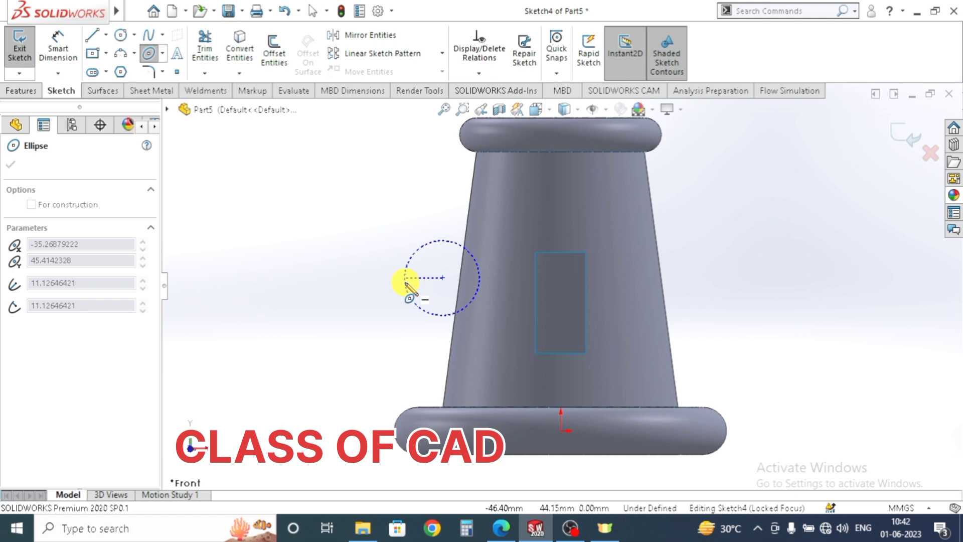
{"action": "key", "text": "Escape"}
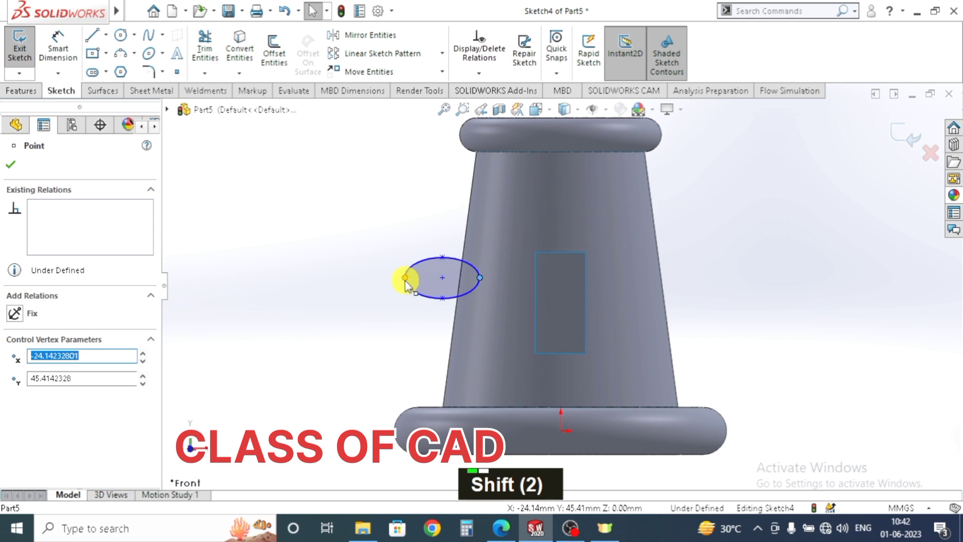
{"action": "left_click", "coordinate": [408, 284]}
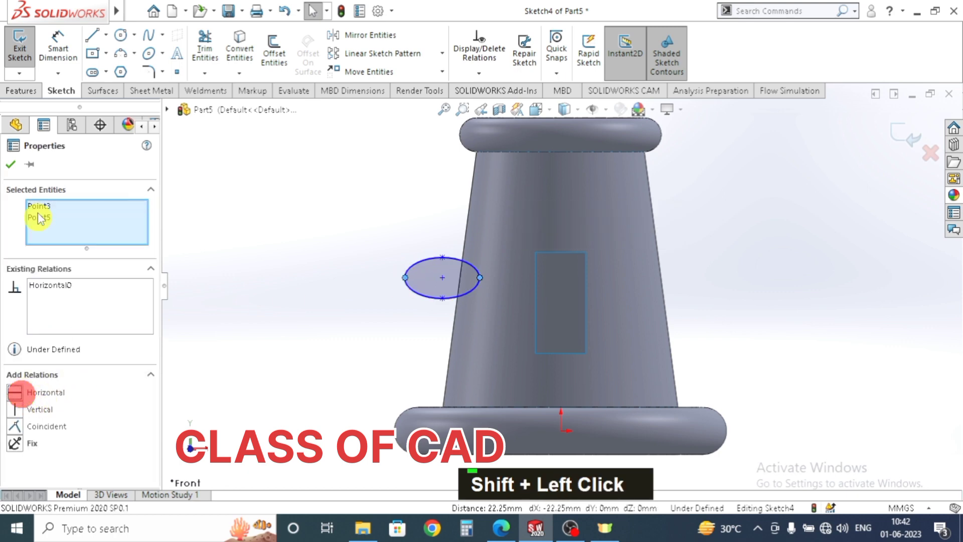
- Dimension the ellipse 10 by 10 and place its centre 45 above the origin
{"action": "double_click", "coordinate": [57, 37]}
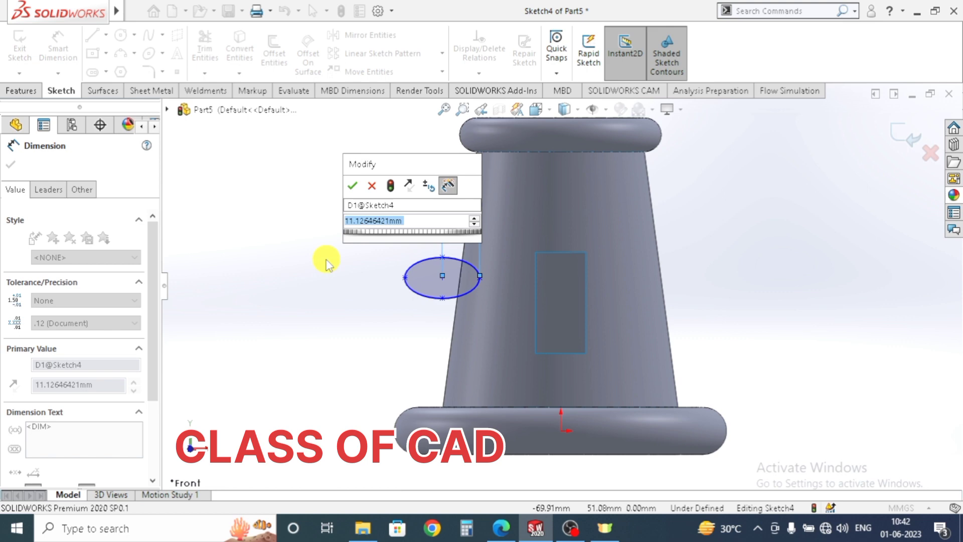
{"action": "type", "text": "10"}
{"action": "key", "text": "Return"}
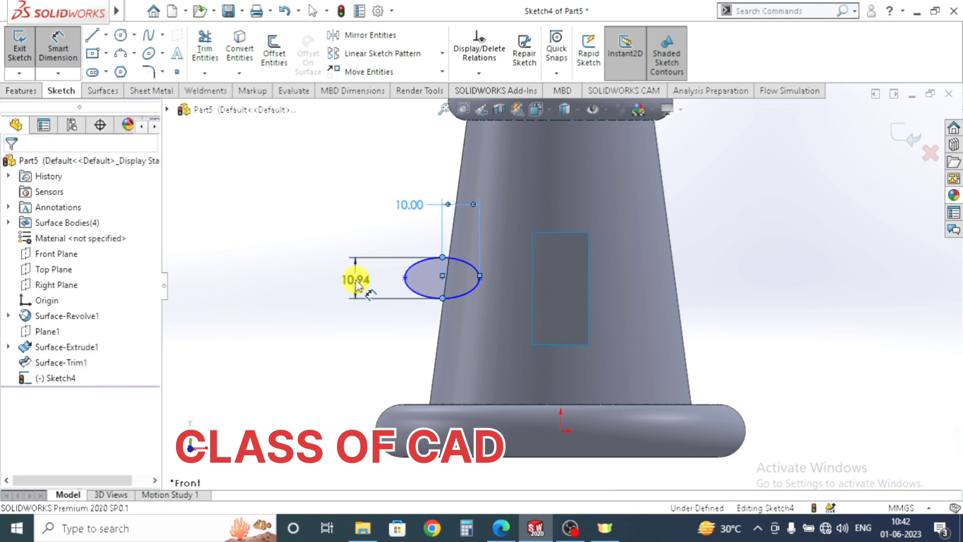
{"action": "type", "text": "10"}
{"action": "key", "text": "Return"}
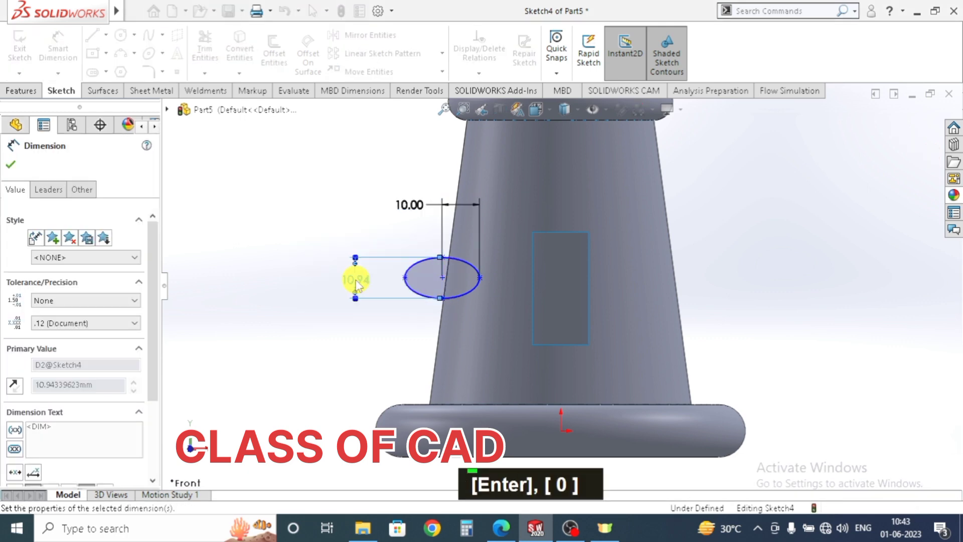
{"action": "key", "text": "Escape"}
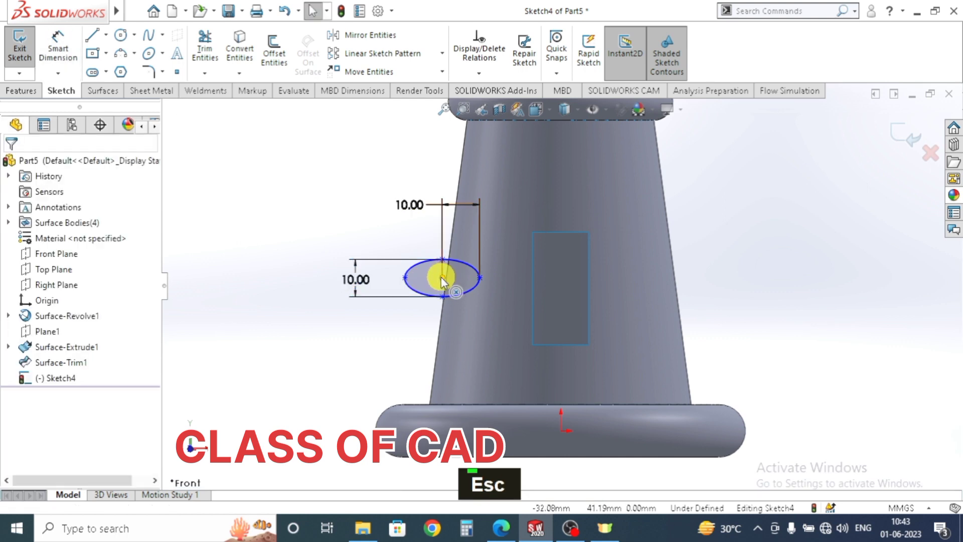
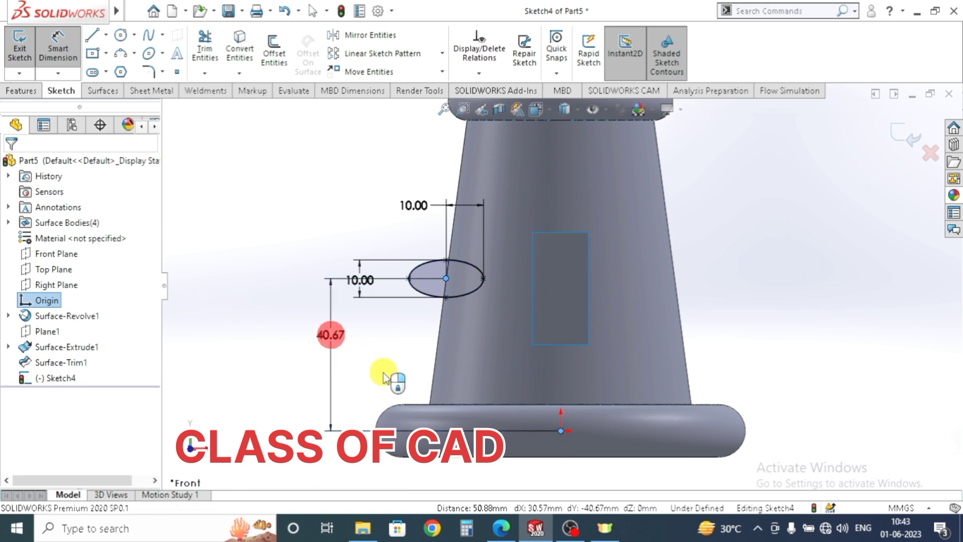
{"action": "type", "text": "45"}
{"action": "key", "text": "Return"}
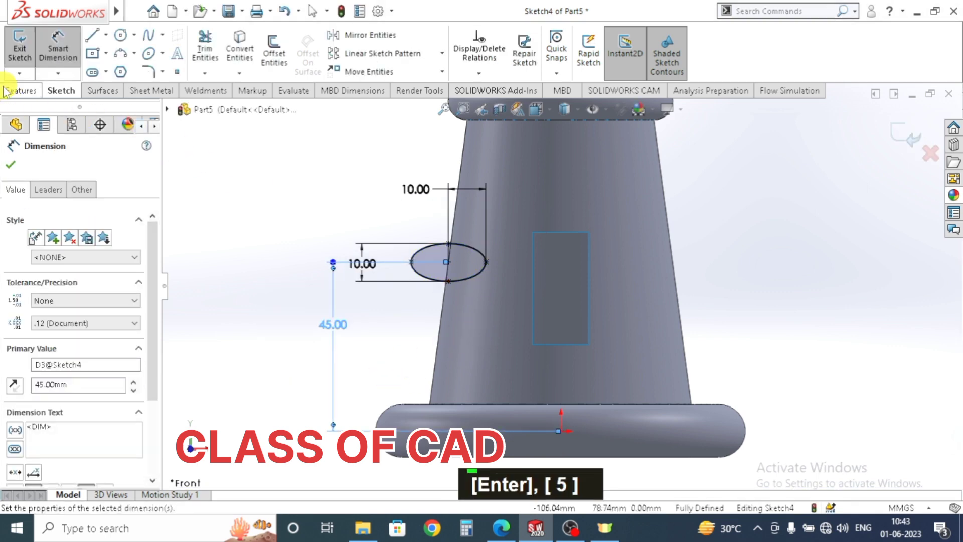
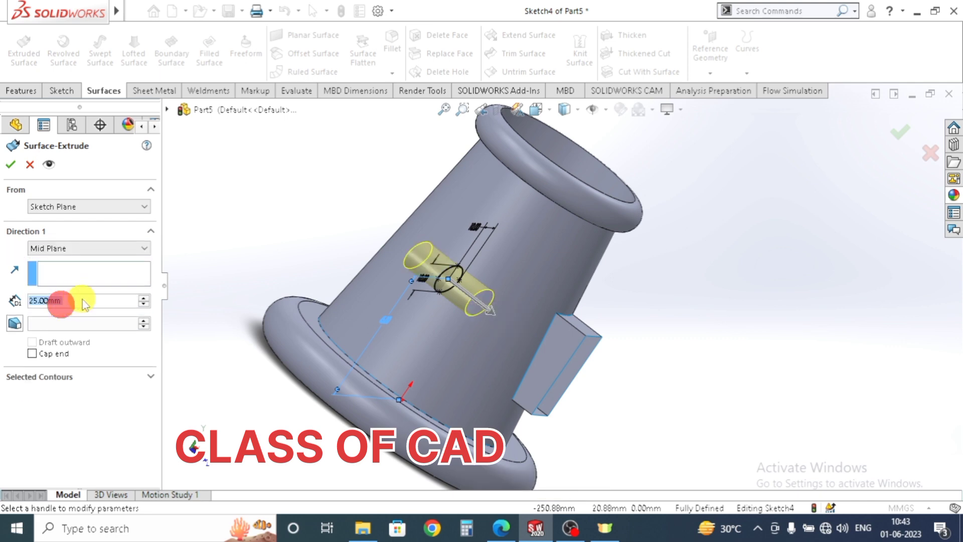
- Extrude the ellipse 30 mm mid-plane as a surface tube through the tapered wall
{"action": "type", "text": "30"}
{"action": "key", "text": "Return"}
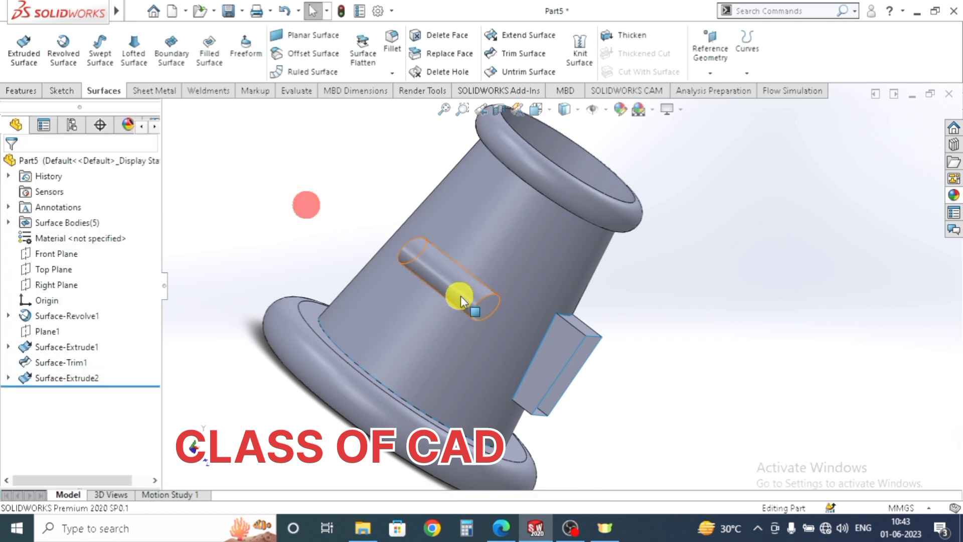
{"action": "middle_click", "coordinate": [462, 300]}
{"action": "scroll", "scroll_direction": "down", "scroll_amount": 3}
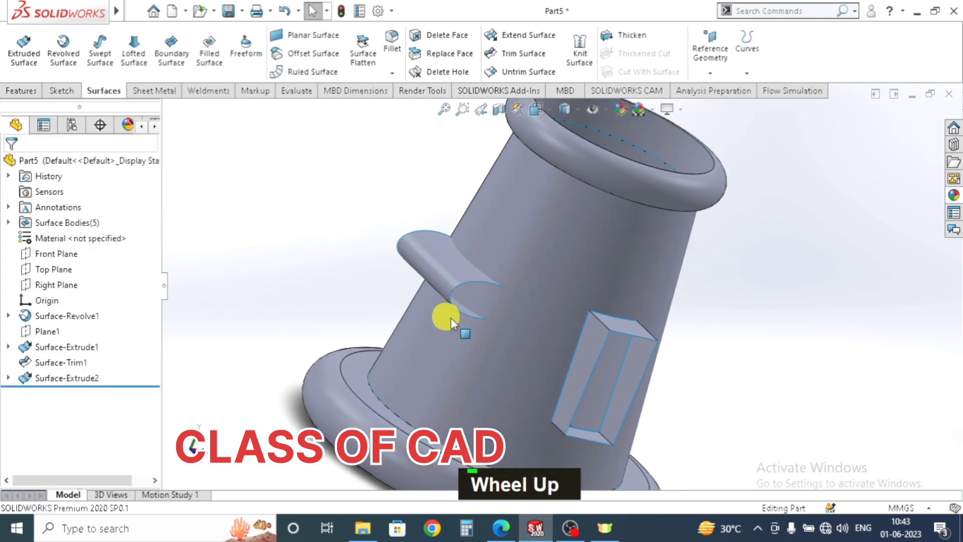
{"action": "scroll", "scroll_direction": "up", "scroll_amount": 3}
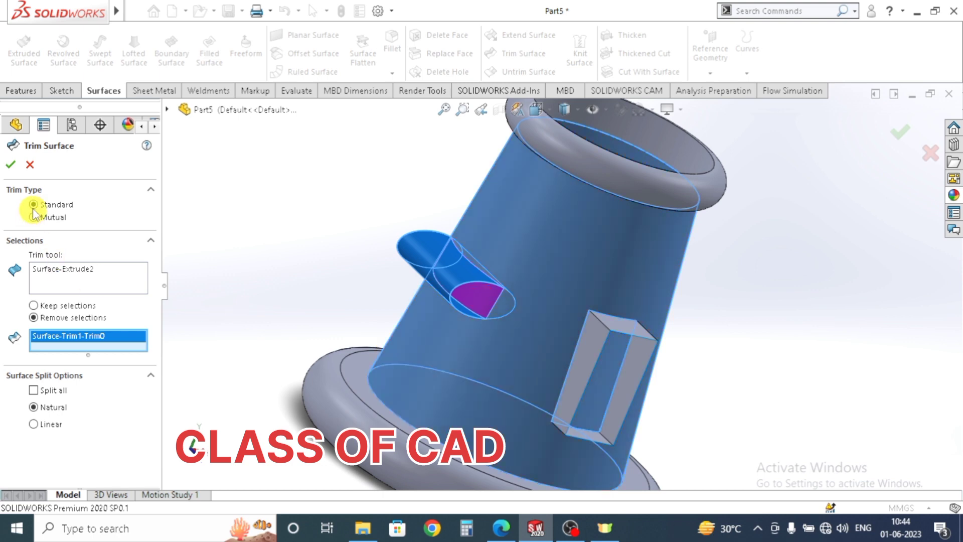
- Trim the tapered wall with Surface-Extrude2, removing the inner wall piece
{"action": "scroll", "scroll_direction": "down", "scroll_amount": 3}
{"action": "middle_click", "coordinate": [494, 321]}
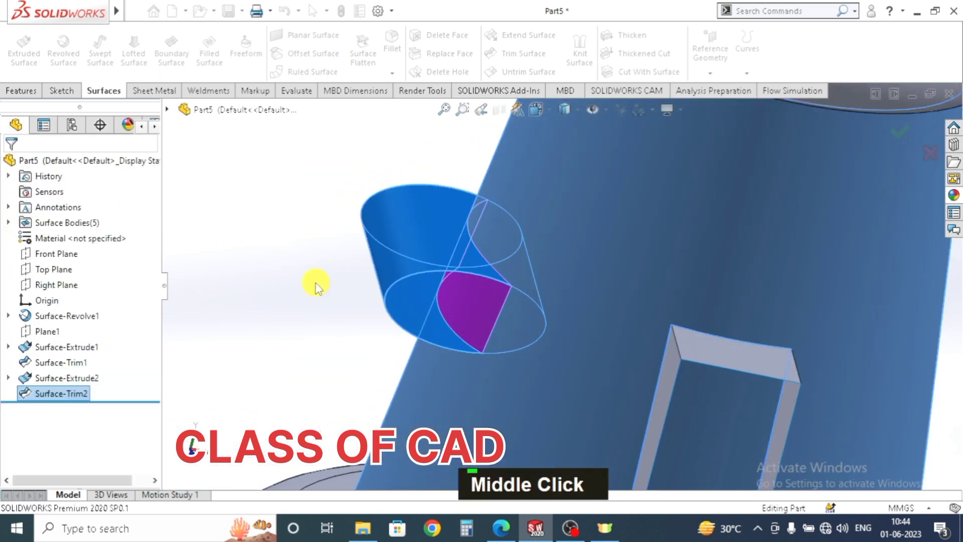
{"action": "scroll", "scroll_direction": "up", "scroll_amount": 3}
{"action": "middle_click", "coordinate": [506, 319]}
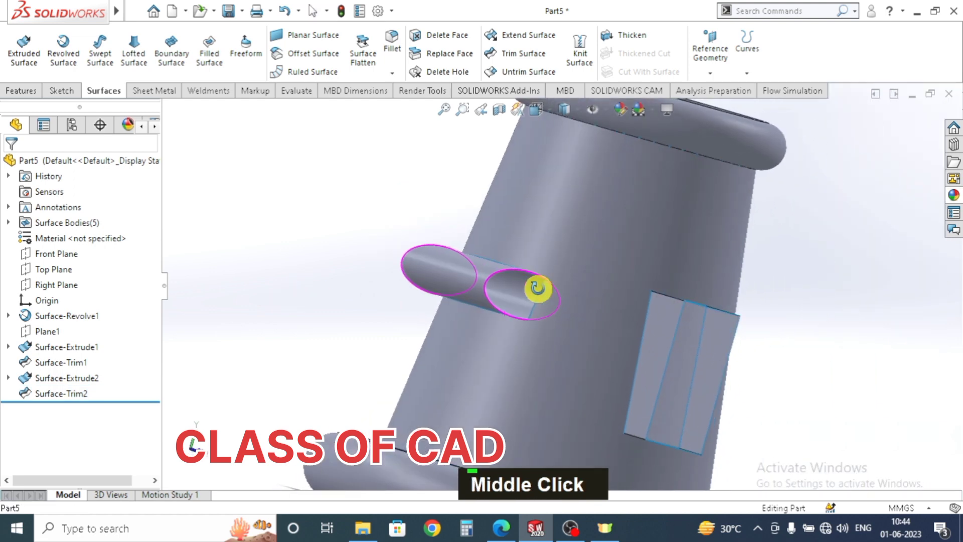
{"action": "scroll", "scroll_direction": "up", "scroll_amount": 3}
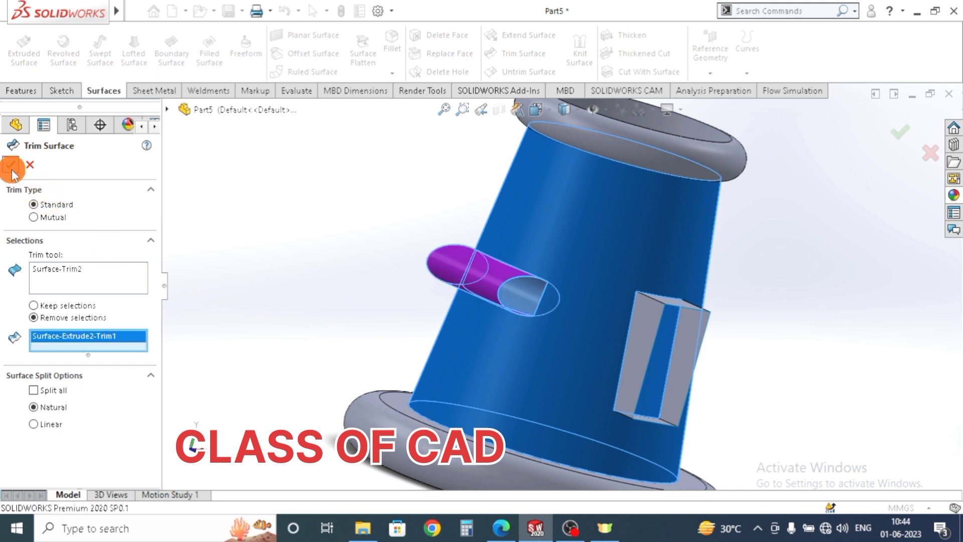
- Trim the tube with Surface-Trim2, removing its outer part to leave a recessed elliptical slot
{"action": "scroll", "scroll_direction": "up", "scroll_amount": 3}
{"action": "middle_click", "coordinate": [522, 321]}
{"action": "scroll", "scroll_direction": "down", "scroll_amount": 3}
{"action": "middle_click", "coordinate": [506, 301]}
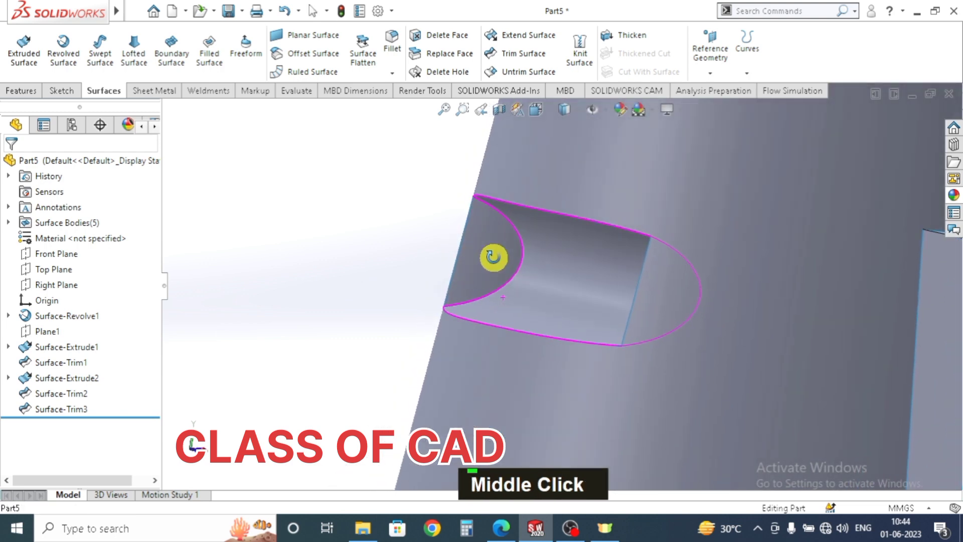
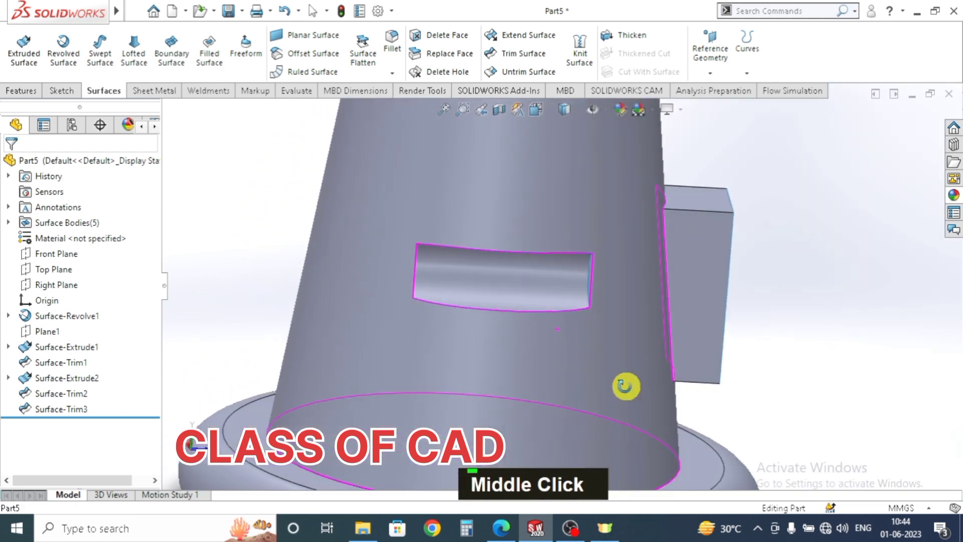
- Edit Surface-Extrude2 to a 50 mm depth
{"action": "key", "text": "Escape"}
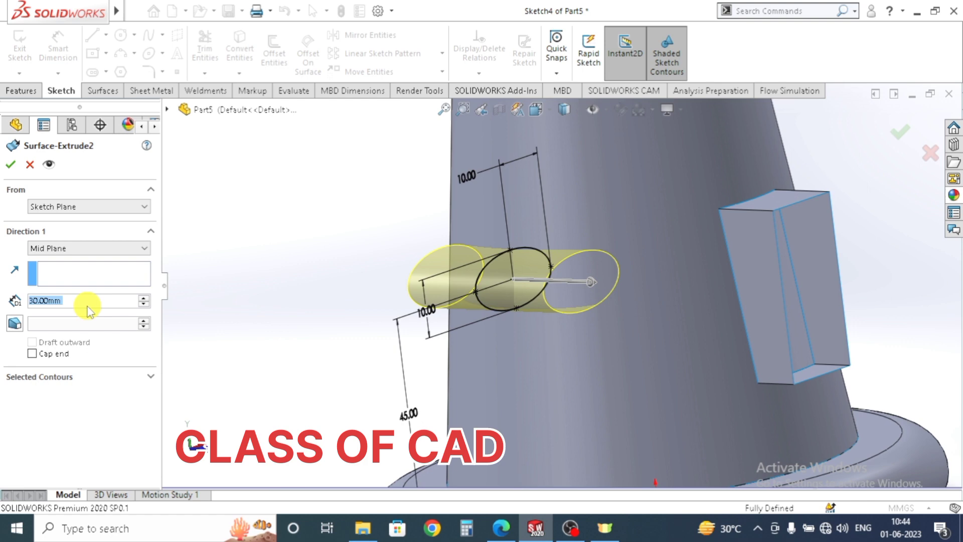
{"action": "type", "text": "50"}
{"action": "key", "text": "Return"}
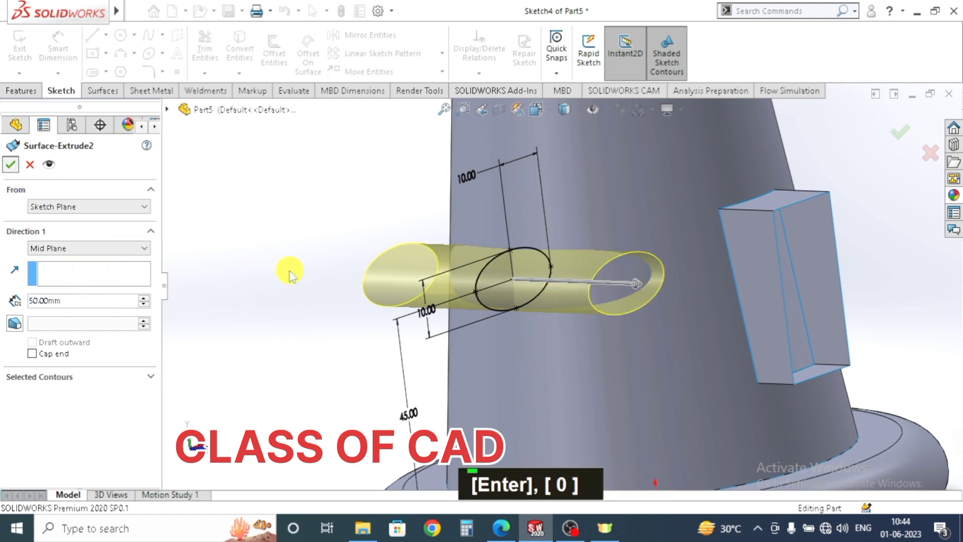
{"action": "scroll", "scroll_direction": "up", "scroll_amount": 3}
{"action": "middle_click", "coordinate": [509, 318]}
- Add Plane2, Surface-Extrude3 and filled surfaces for a rectangular patch on the opposite side
{"action": "scroll", "scroll_direction": "up", "scroll_amount": 3}
{"action": "middle_click", "coordinate": [589, 321]}
{"action": "scroll", "scroll_direction": "down", "scroll_amount": 3}
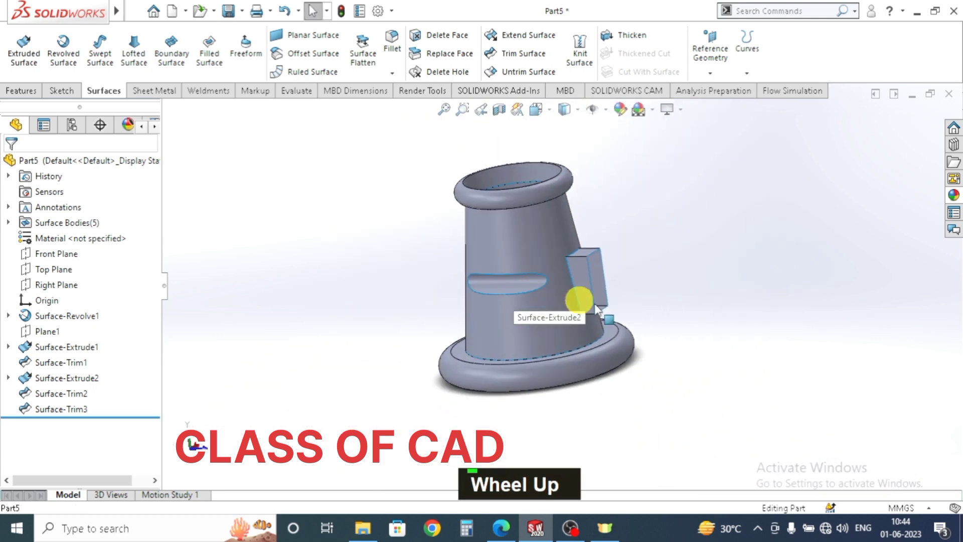
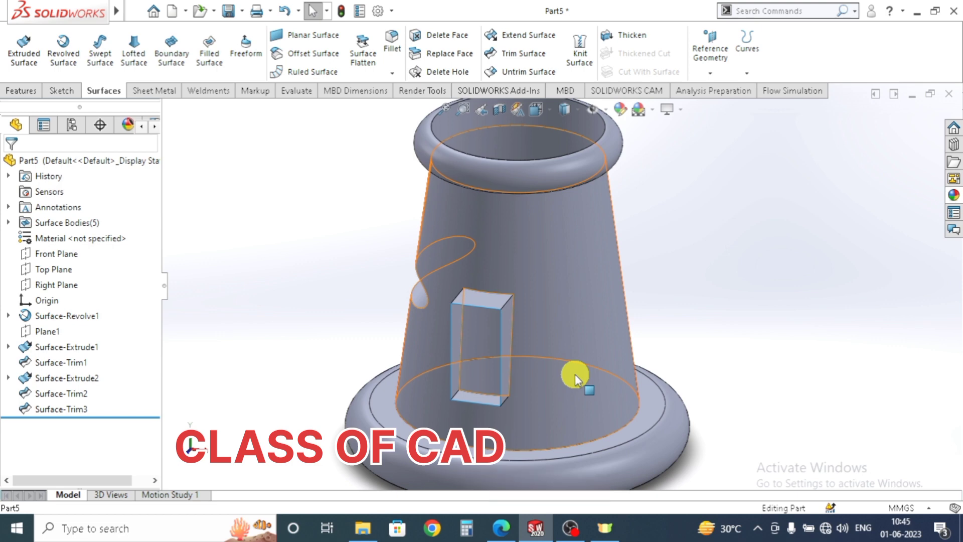
{"action": "middle_click", "coordinate": [551, 355]}
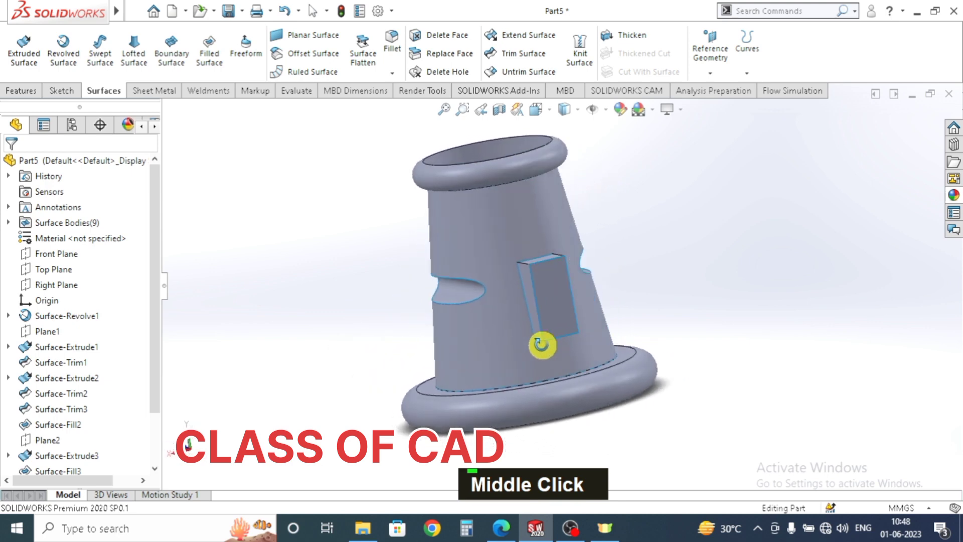
- Bring up the context actions for Surface-Revolve1 to reach its Appearance editor
{"action": "scroll", "scroll_direction": "down", "scroll_amount": 3}
{"action": "key", "text": "Escape"}
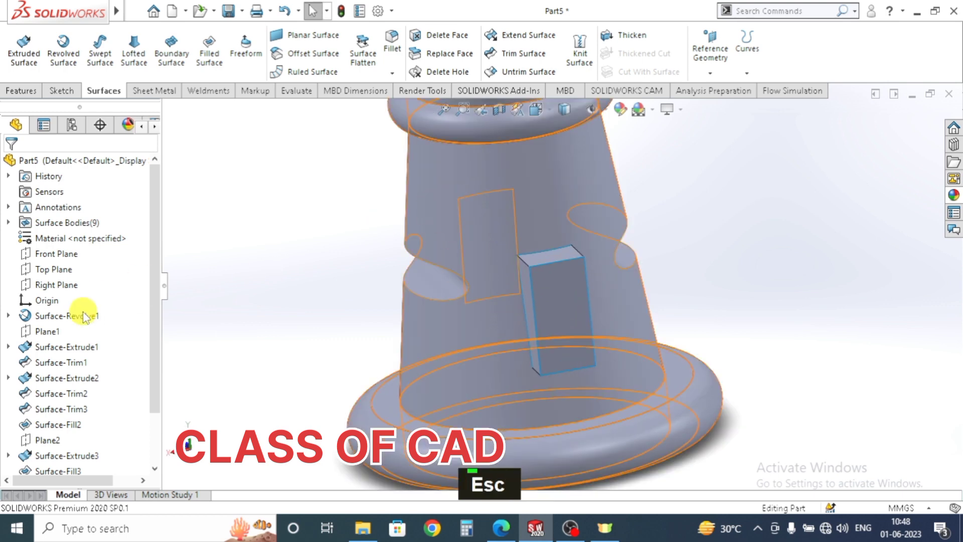
{"action": "right_click", "coordinate": [81, 319]}
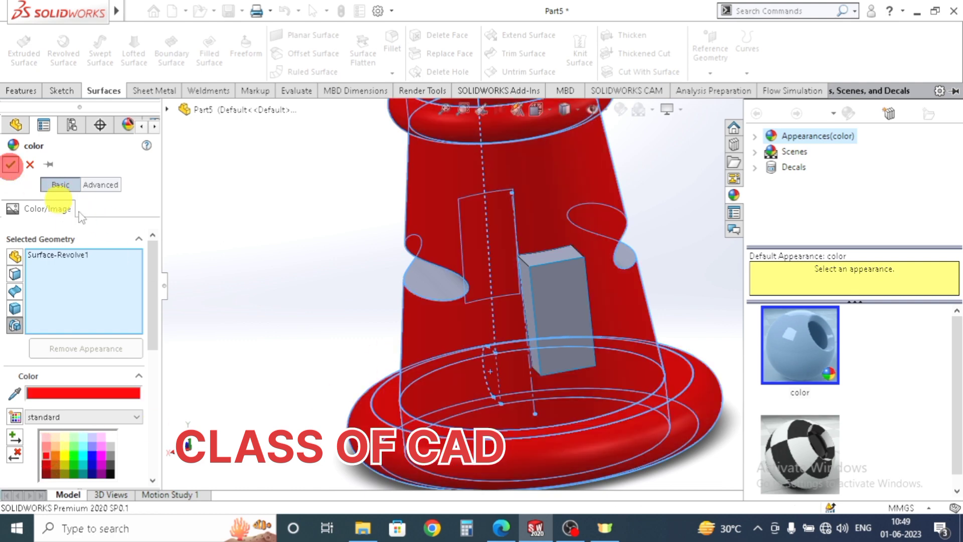
- Orbit the model to view the tapered body with its red appearance applied
{"action": "scroll", "scroll_direction": "up", "scroll_amount": 3}
{"action": "middle_click", "coordinate": [606, 327]}
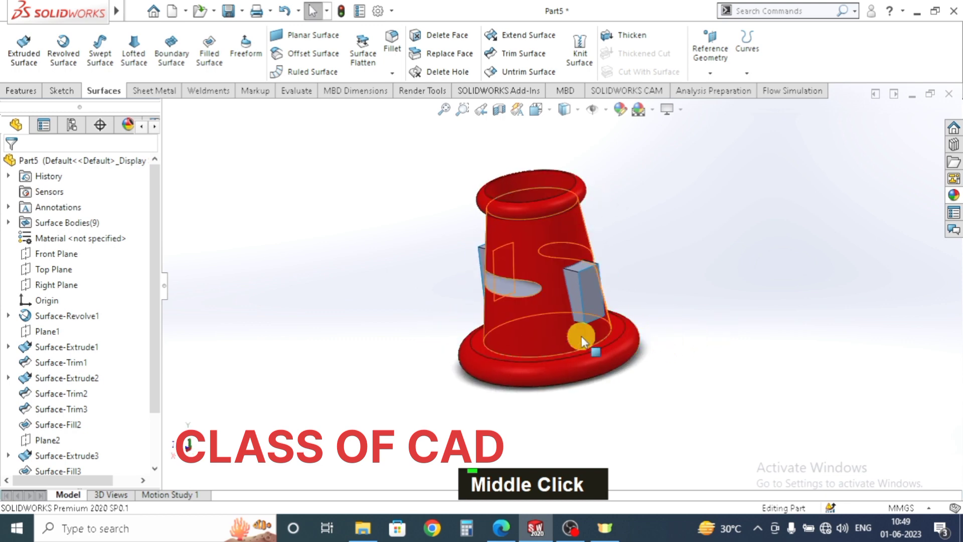